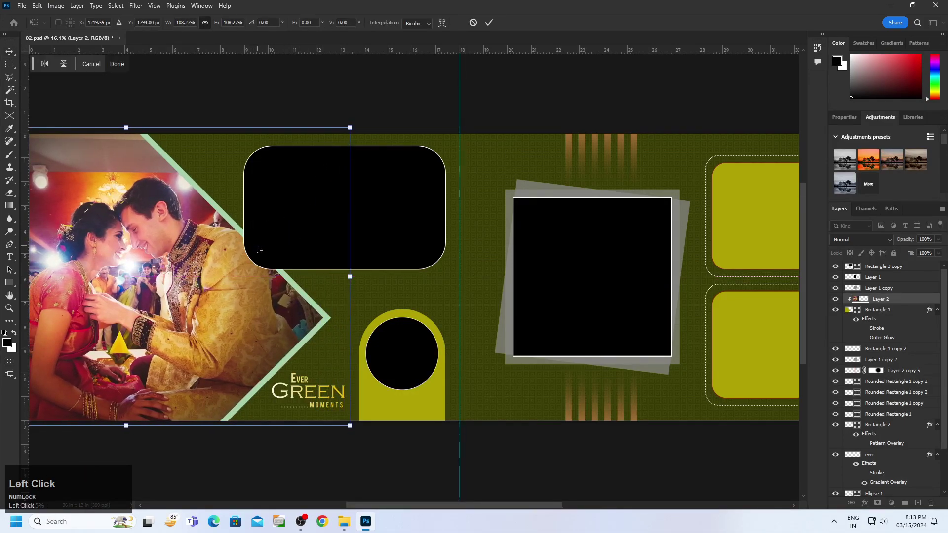
Step: Nudge the clipped hands photo into place inside the small circle frame
{"action": "scroll", "scroll_direction": "down", "scroll_amount": 3}
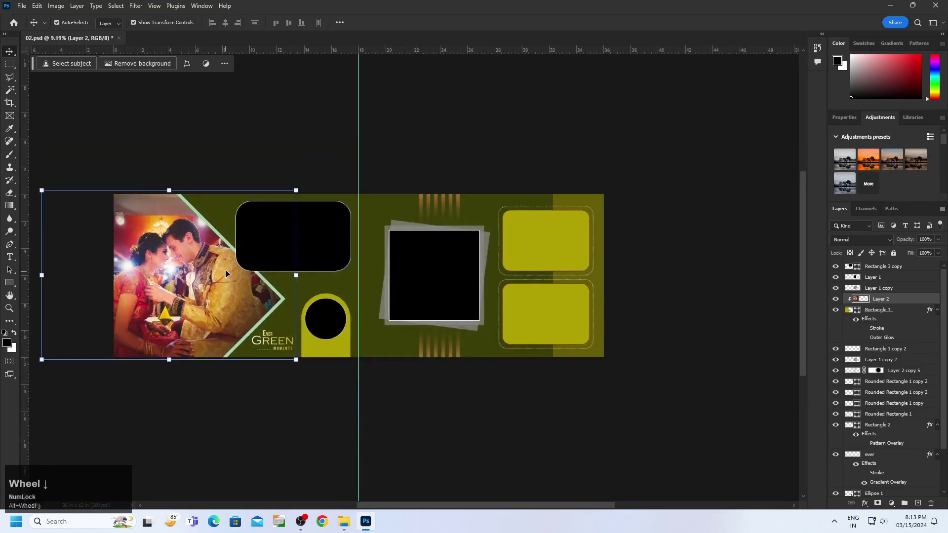
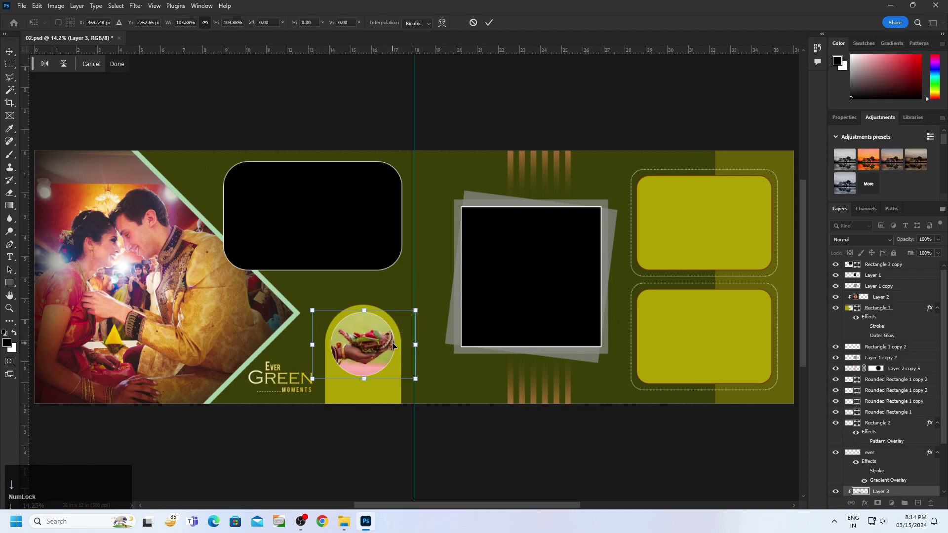
{"action": "key", "text": "Right"}
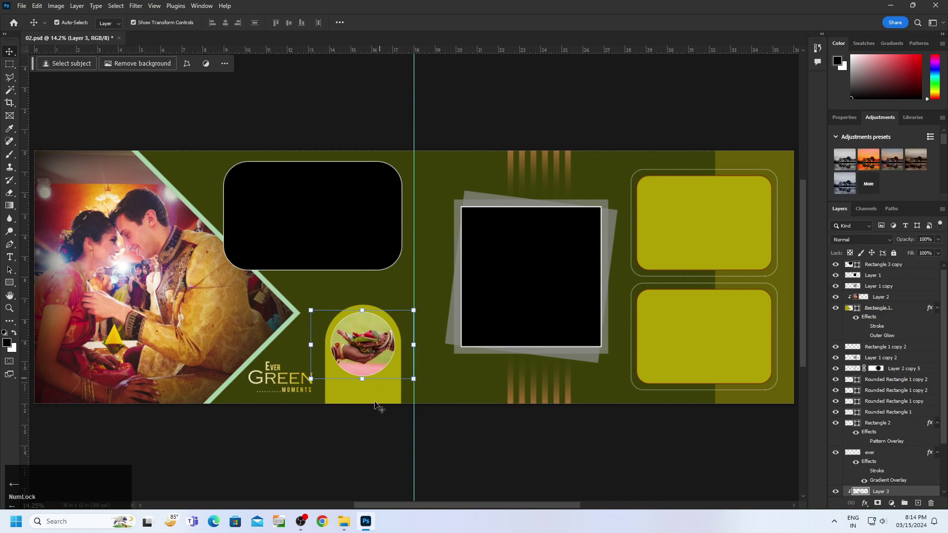
Step: Deselect the hands photo and clip the confetti crowd photo into the top rounded frame
{"action": "left_click", "coordinate": [533, 481]}
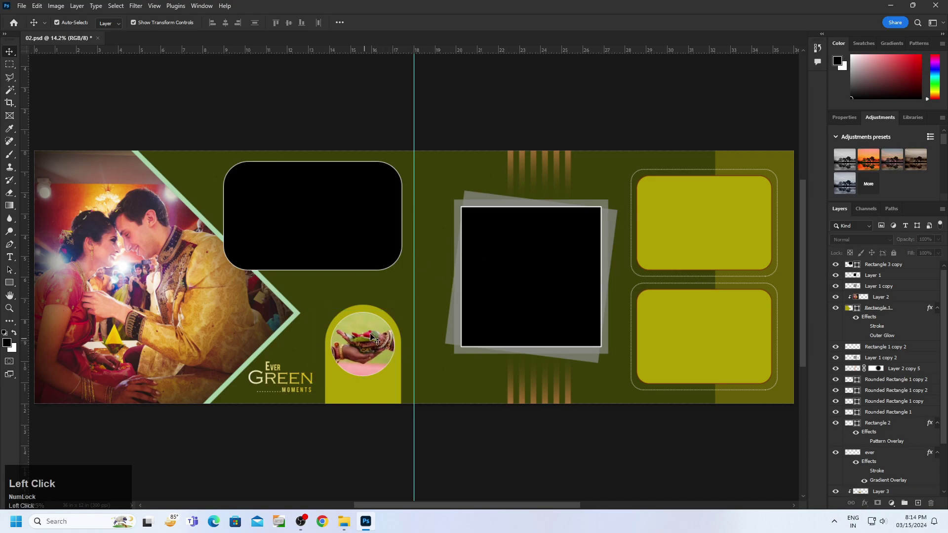
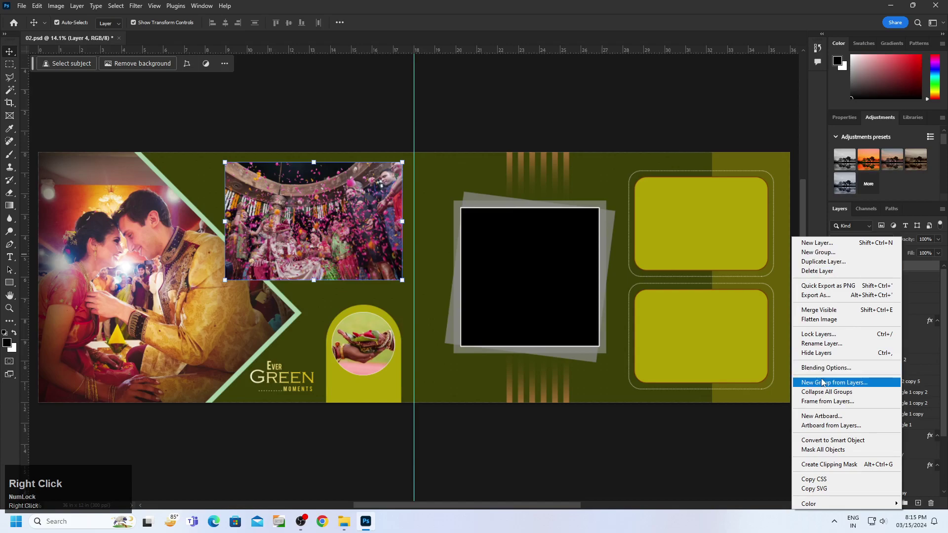
{"action": "left_click", "coordinate": [816, 467]}
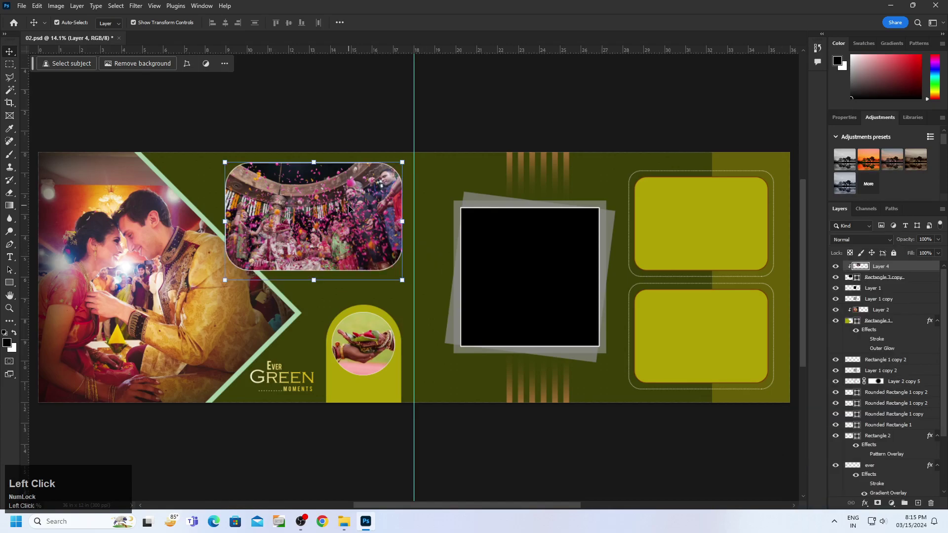
{"action": "key", "text": "Up"}
{"action": "key", "text": "Down"}
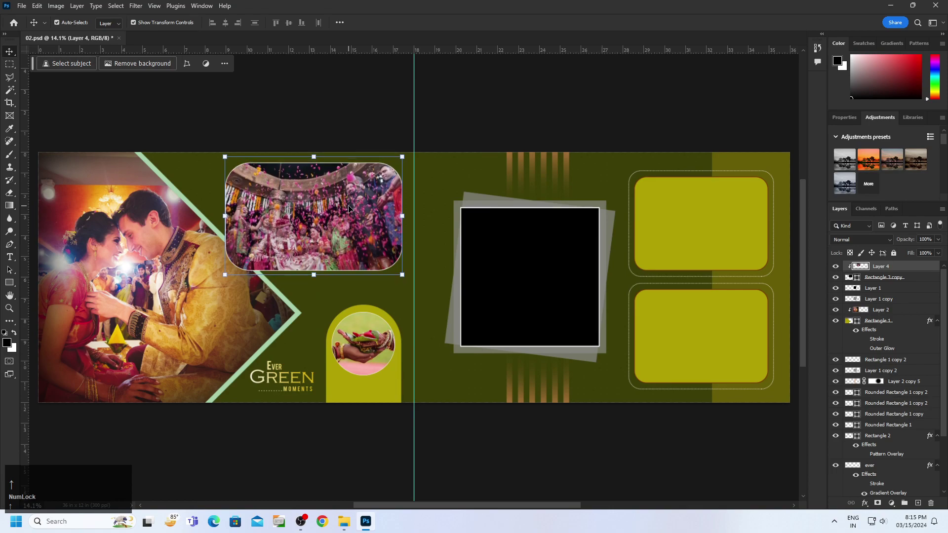
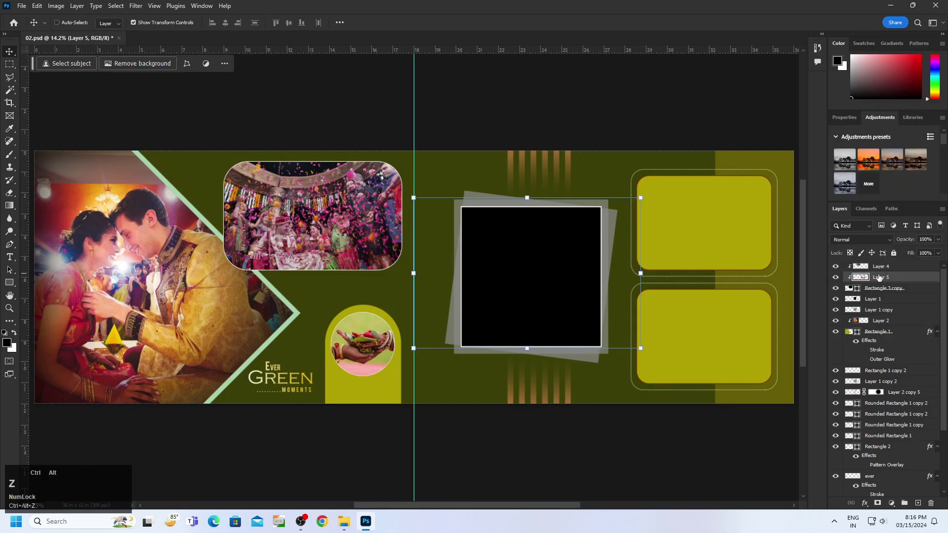
{"action": "right_click", "coordinate": [877, 284]}
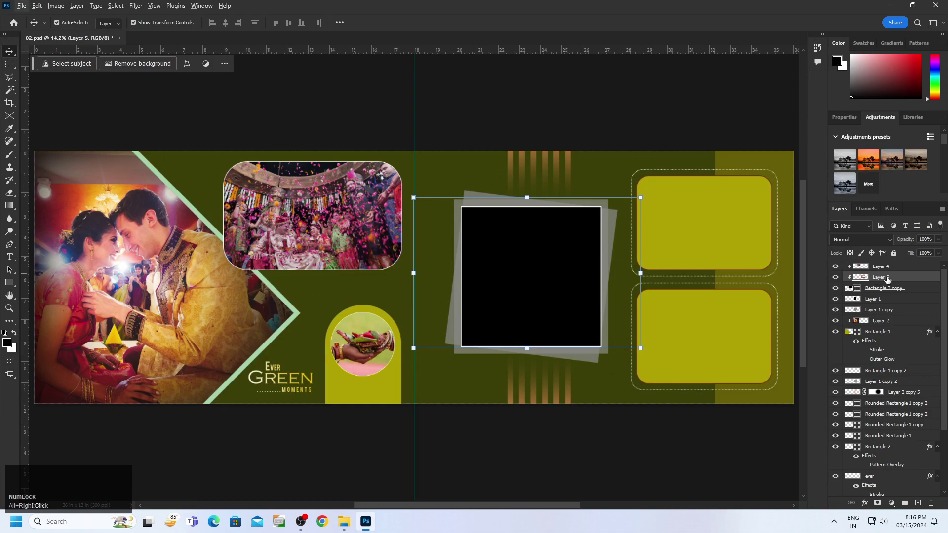
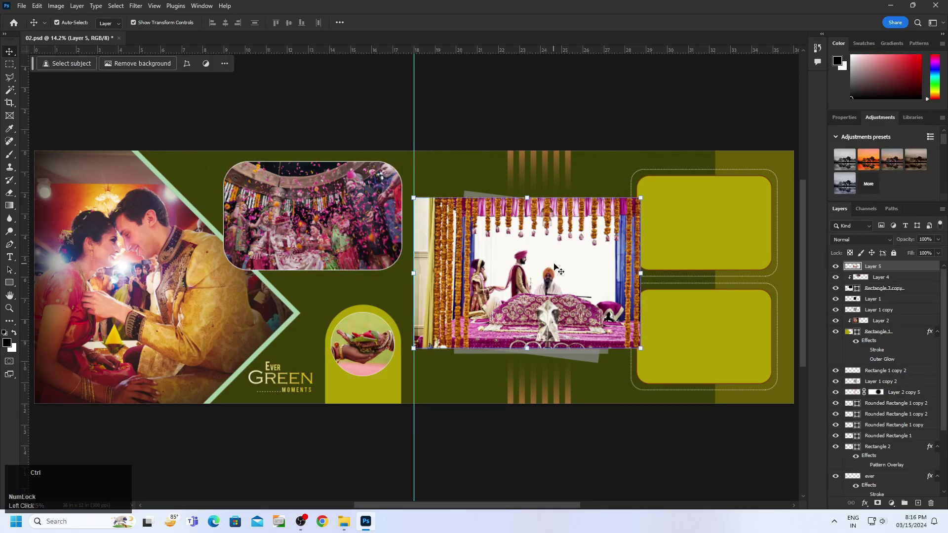
{"action": "key", "text": "ctrl+a"}
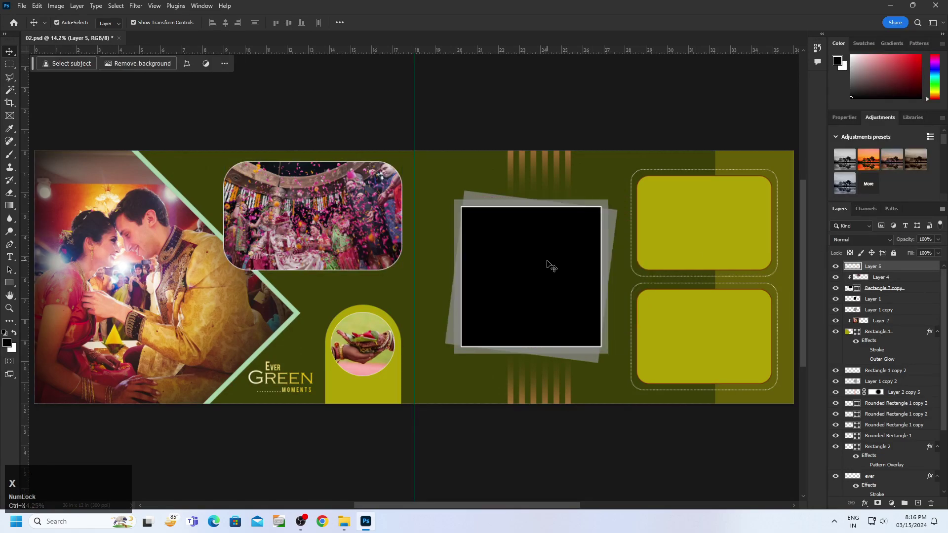
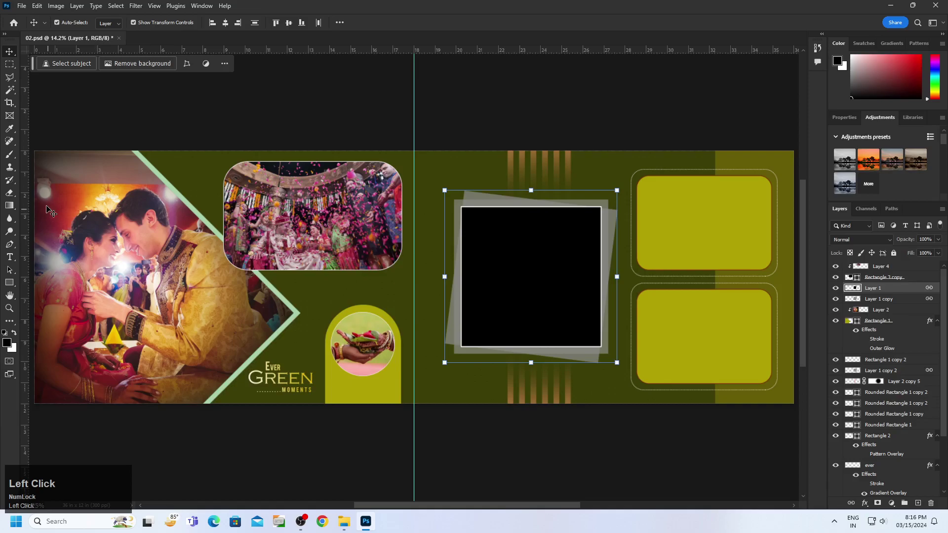
Step: Switch to the Magic Wand to select the black square placeholder by colour
{"action": "right_click", "coordinate": [15, 116]}
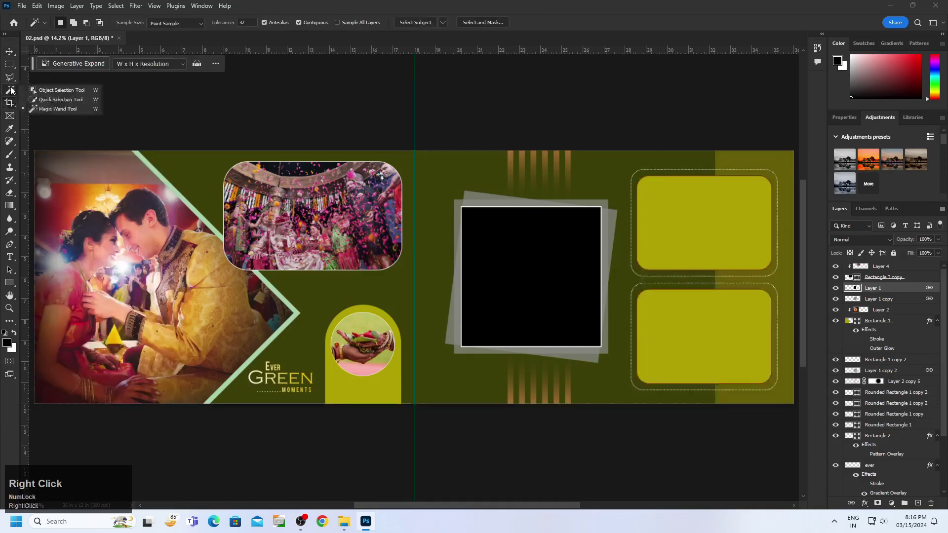
{"action": "left_click", "coordinate": [44, 112]}
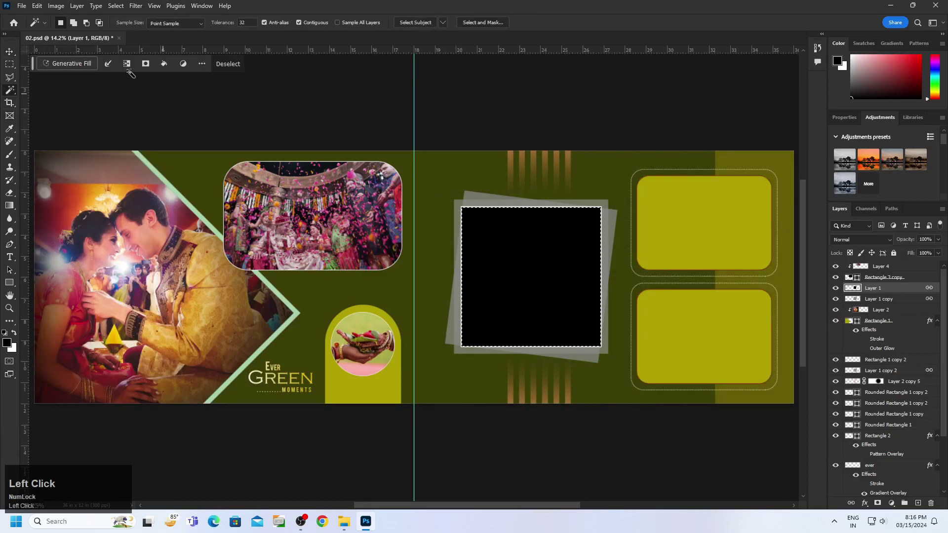
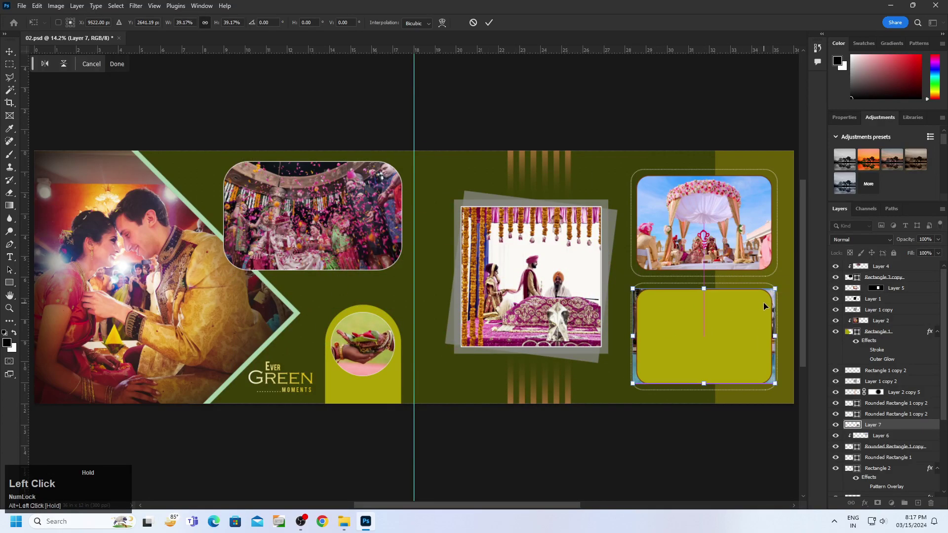
Step: Clip the poolside photo into the lower-right frame, undo it, and reselect the empty frame
{"action": "right_click", "coordinate": [880, 430]}
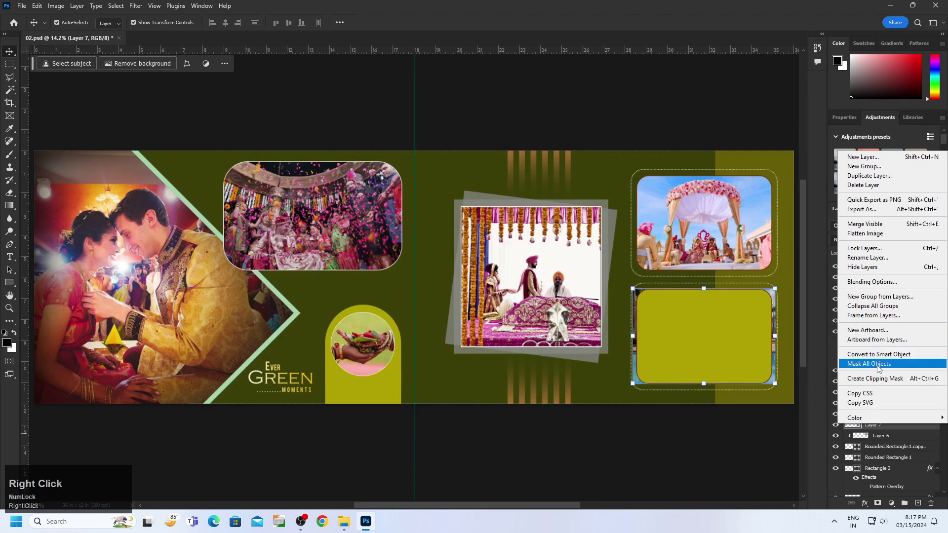
{"action": "left_click", "coordinate": [878, 382]}
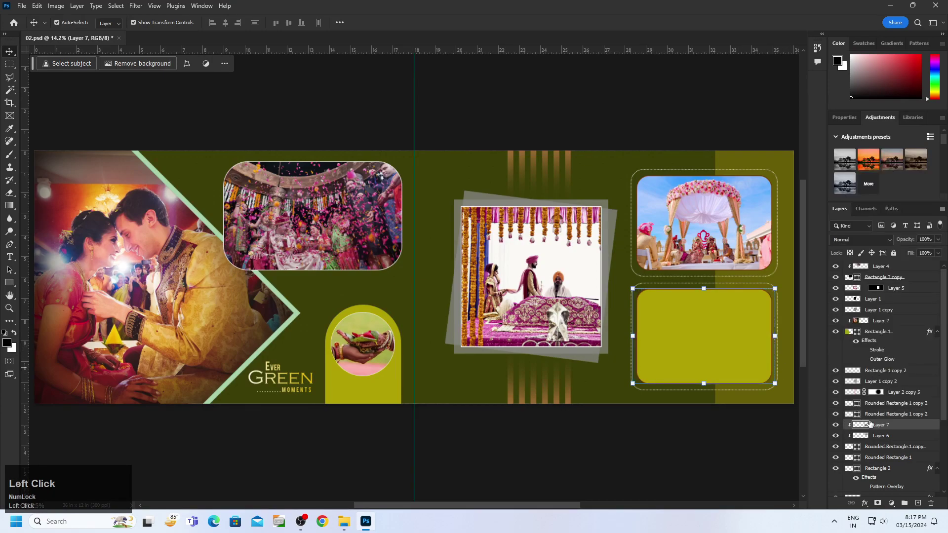
{"action": "key", "text": "ctrl+alt+z"}
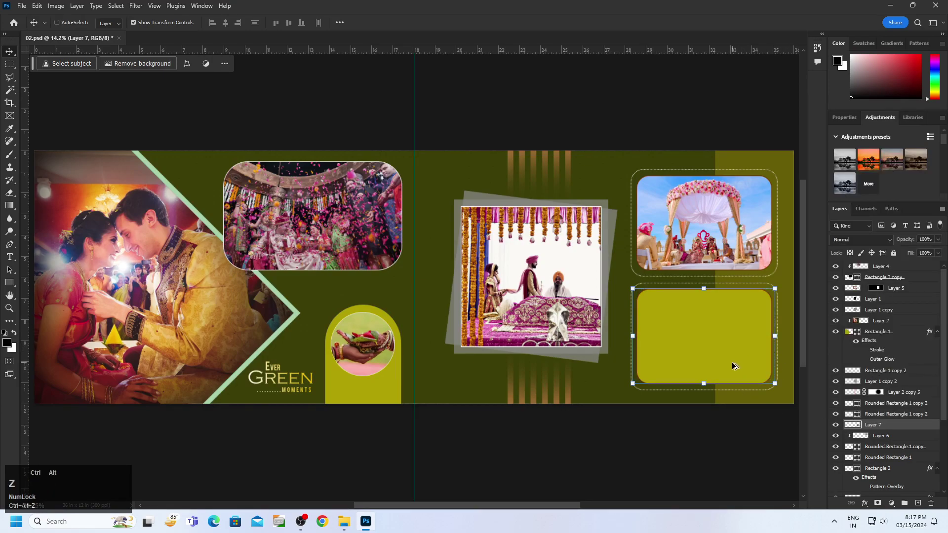
{"action": "double_click", "coordinate": [731, 347]}
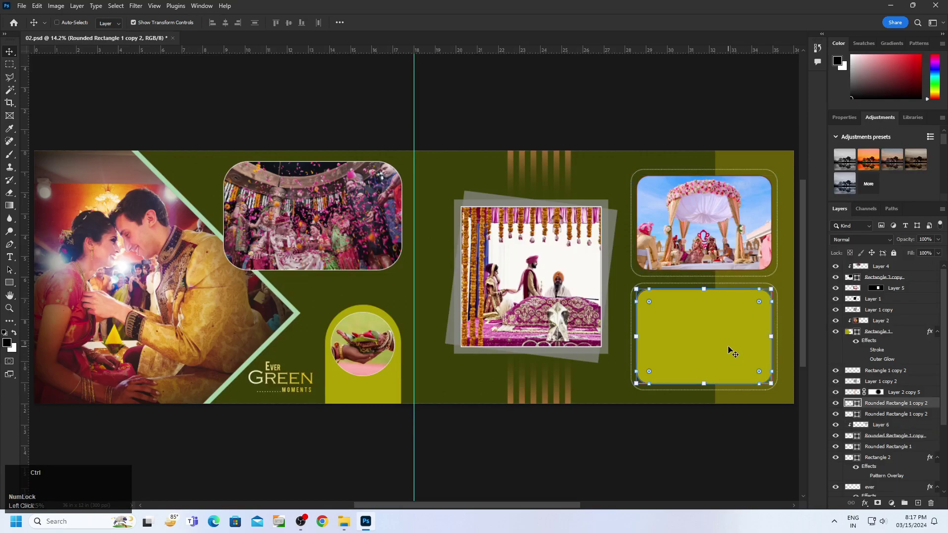
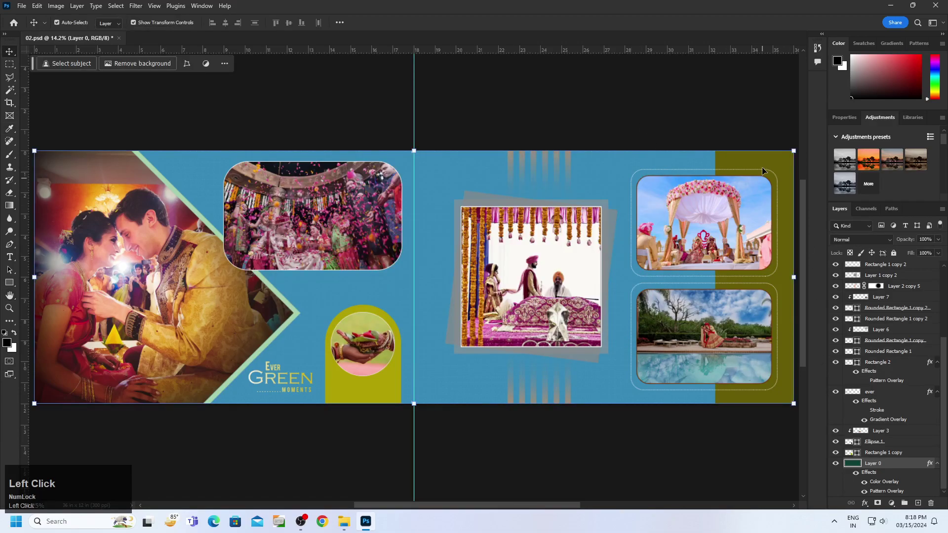
Step: Select the background layer and undo the green recolouring of the right stripe
{"action": "left_click", "coordinate": [784, 168]}
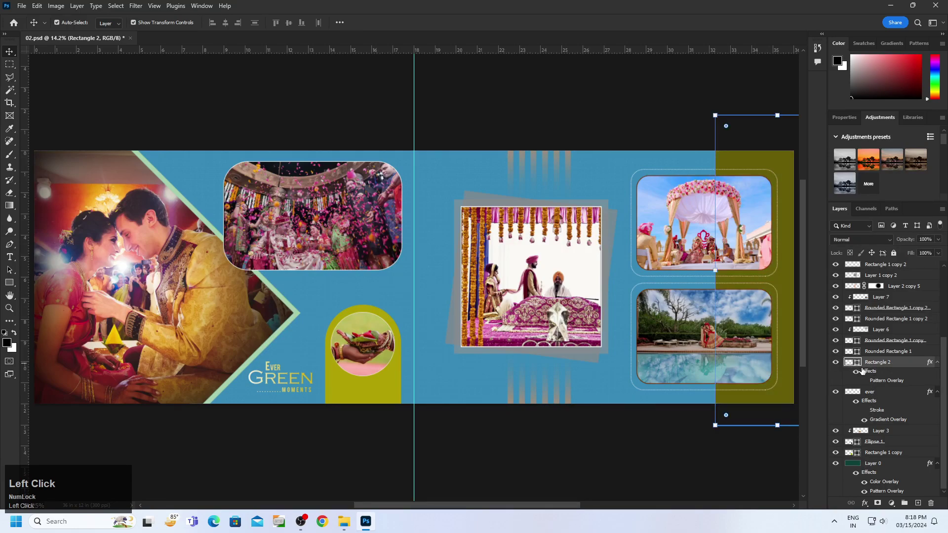
{"action": "left_click", "coordinate": [880, 467]}
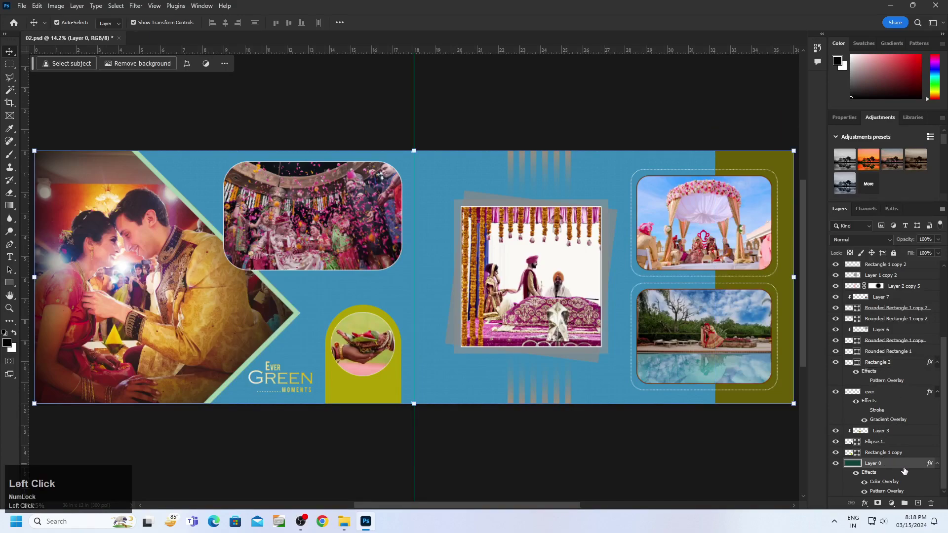
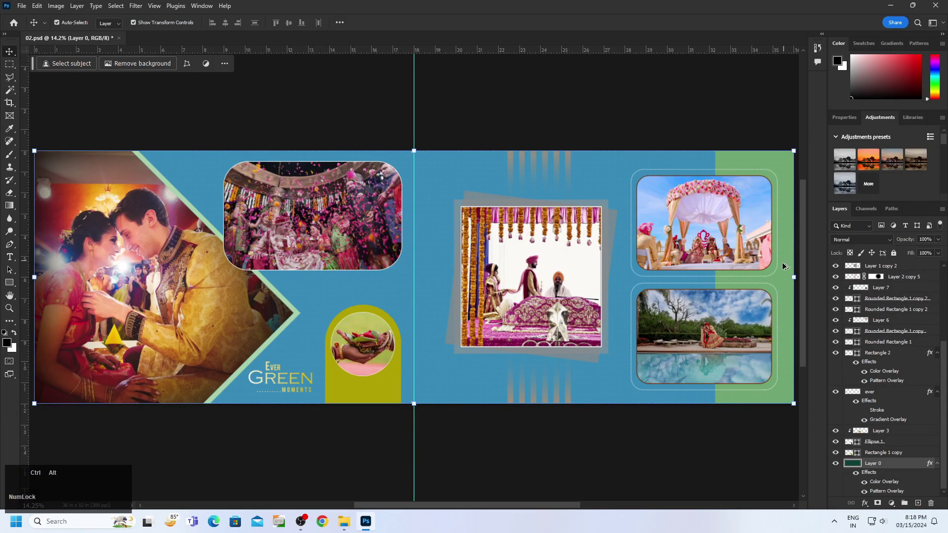
{"action": "key", "text": "ctrl+alt+z"}
{"action": "key", "text": "ctrl+z"}
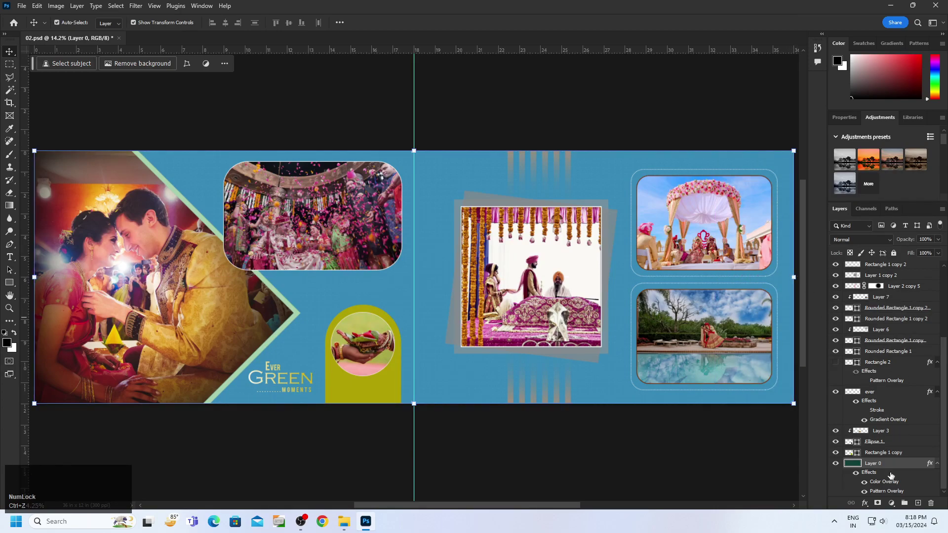
Step: Show the right stripe again and revert the background's colour overlay to olive green
{"action": "left_click", "coordinate": [909, 390]}
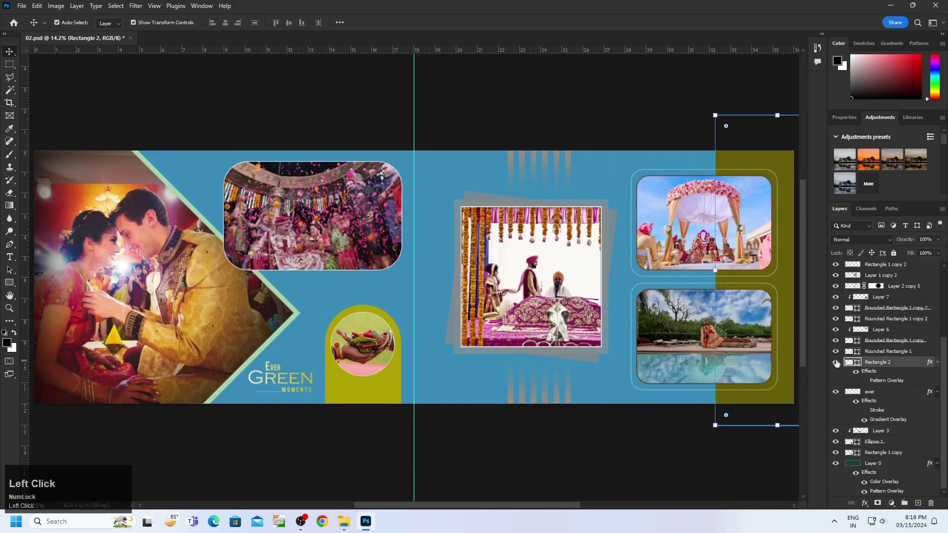
{"action": "key", "text": "ctrl+alt+z"}
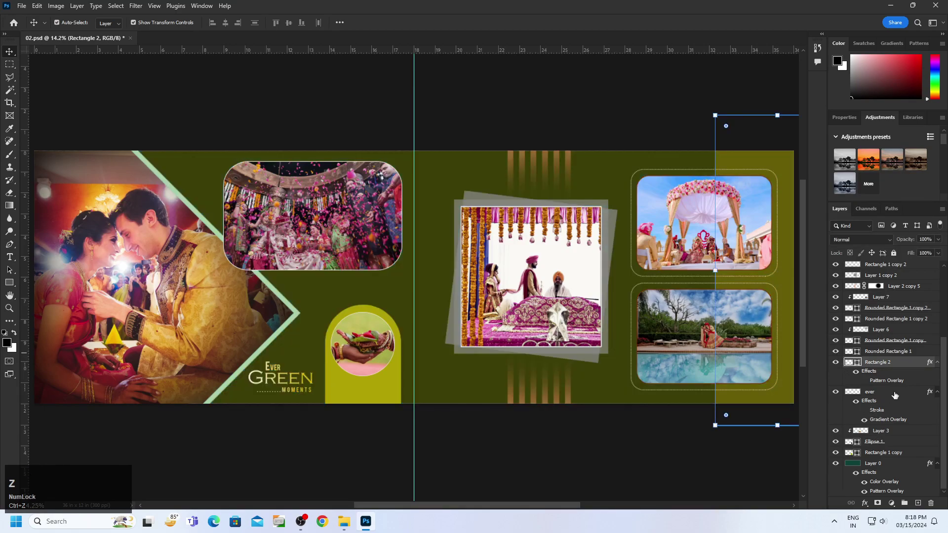
{"action": "left_click", "coordinate": [905, 385]}
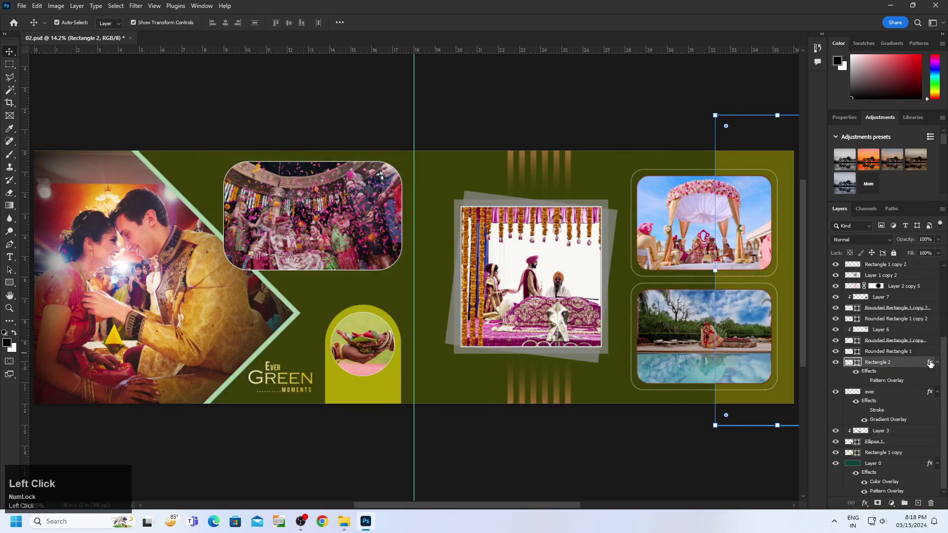
{"action": "left_click", "coordinate": [391, 284]}
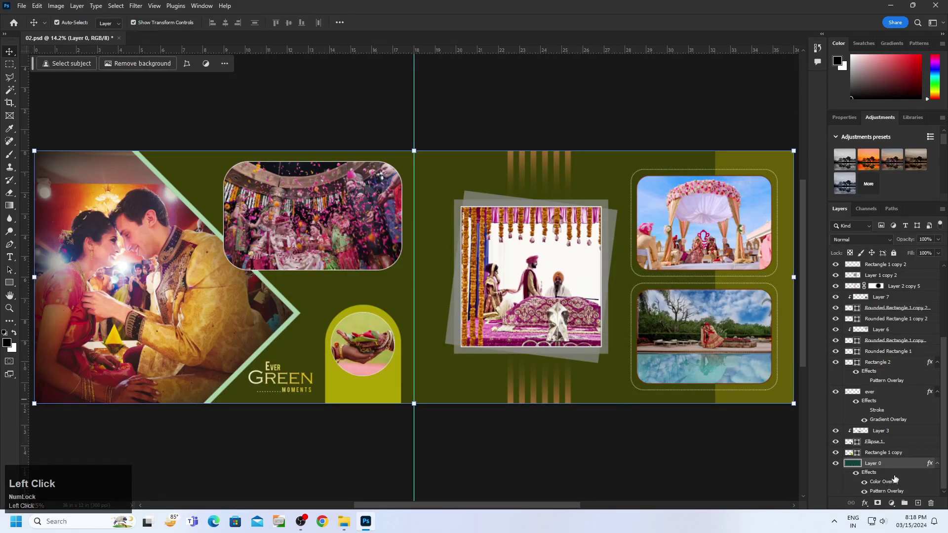
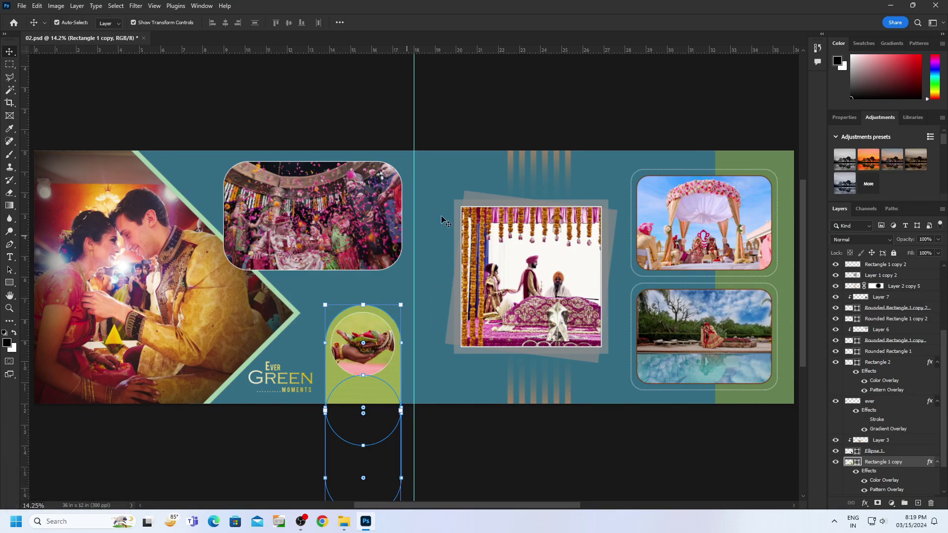
Step: Paste the light-blue colour overlay style onto both tilted backing frame layers
{"action": "double_click", "coordinate": [481, 200]}
{"action": "right_click", "coordinate": [919, 265]}
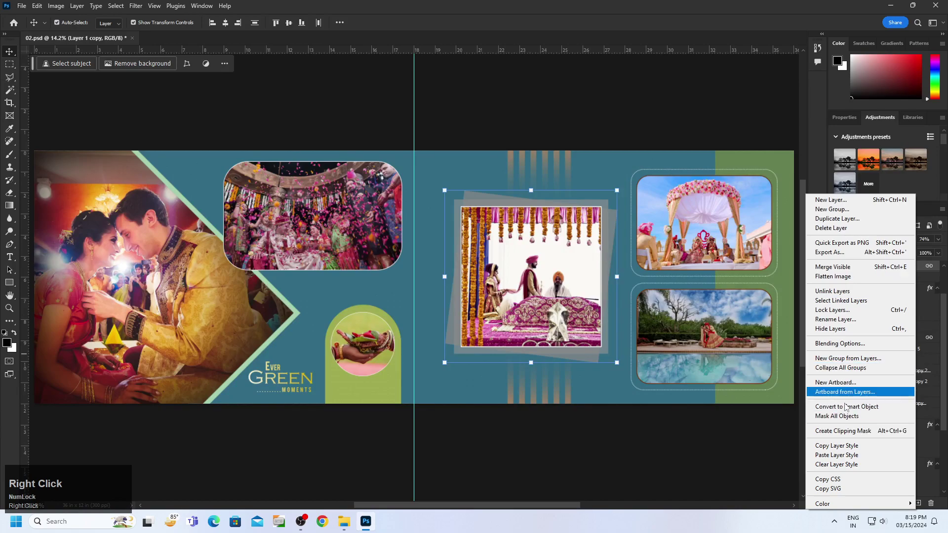
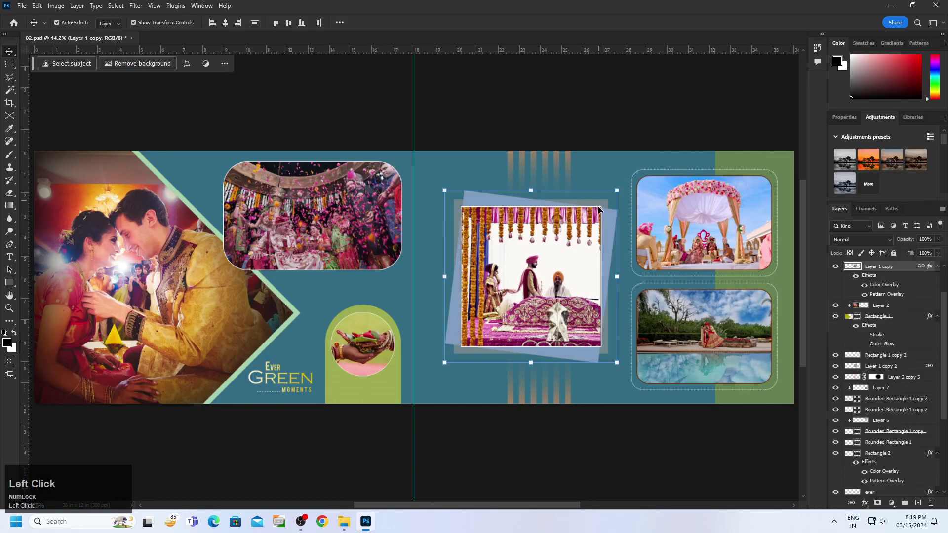
{"action": "right_click", "coordinate": [600, 203]}
{"action": "left_click", "coordinate": [621, 217]}
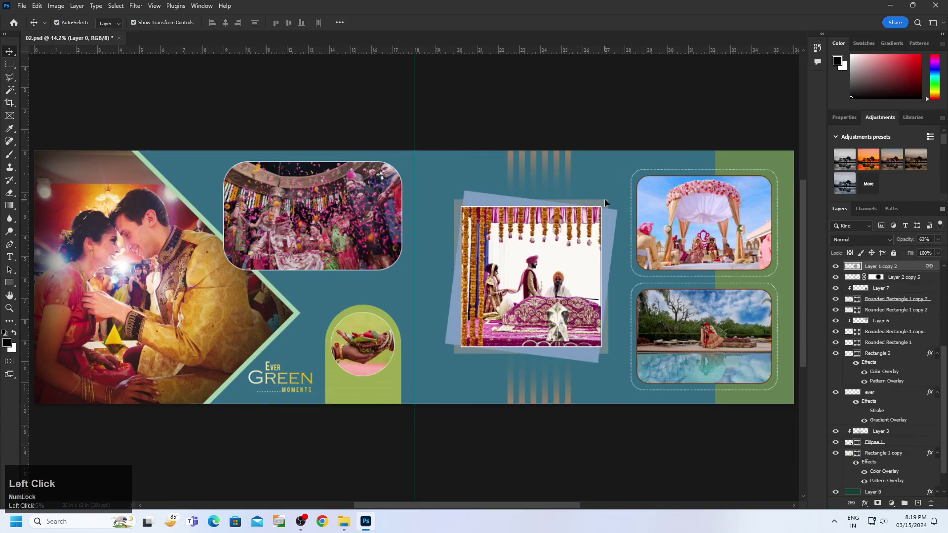
{"action": "right_click", "coordinate": [922, 273]}
{"action": "left_click", "coordinate": [860, 457]}
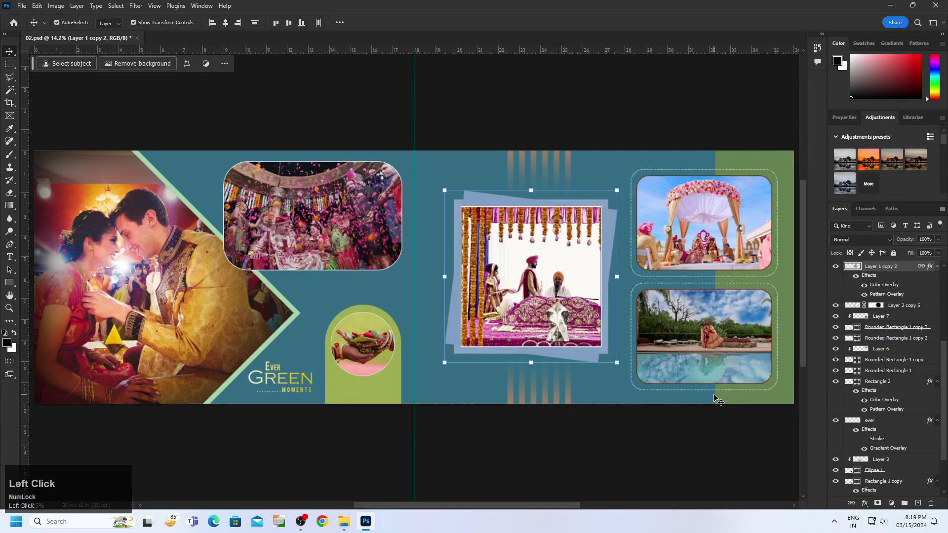
{"action": "left_click_drag", "start_coordinate": [941, 245], "coordinate": [558, 156]}
Step: Paste the blue-grey colour overlay style onto the vertical stripe layers
{"action": "right_click", "coordinate": [927, 408]}
{"action": "left_click", "coordinate": [888, 360]}
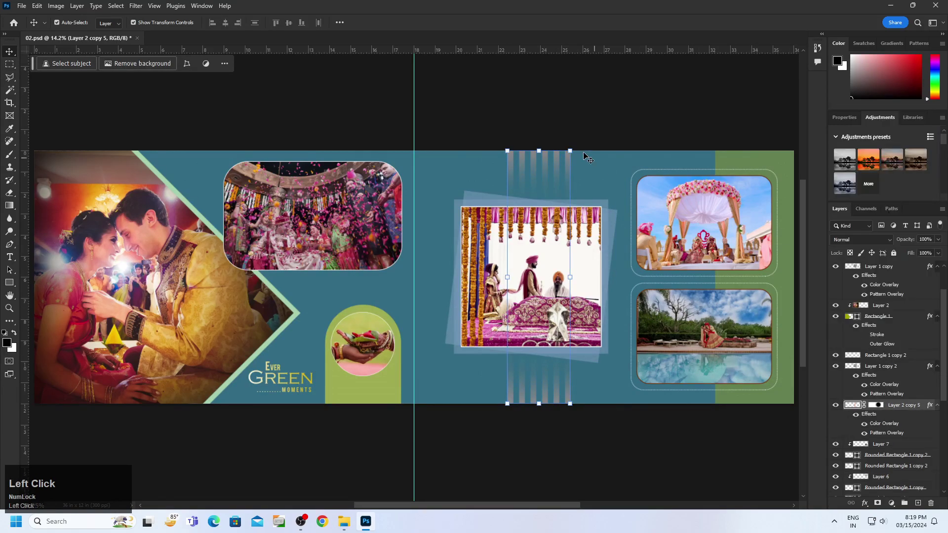
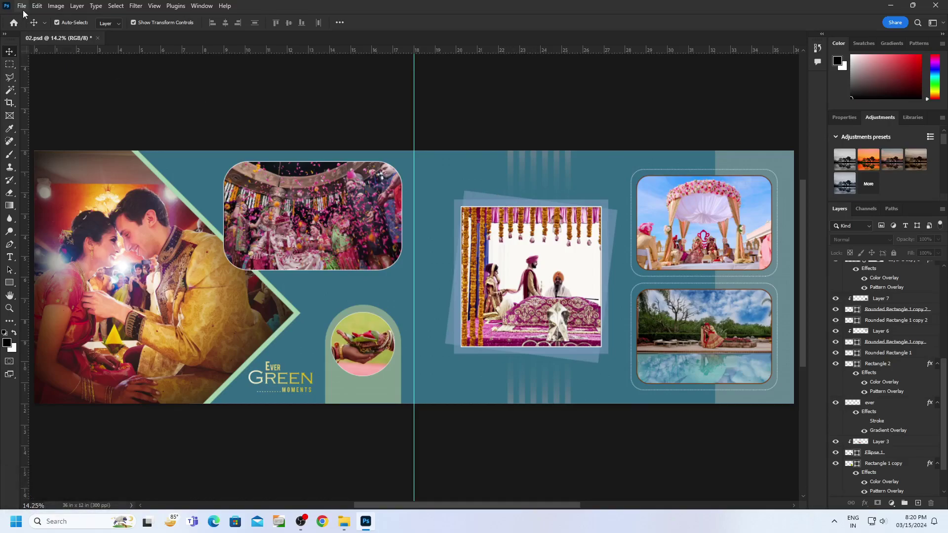
{"action": "left_click", "coordinate": [25, 15]}
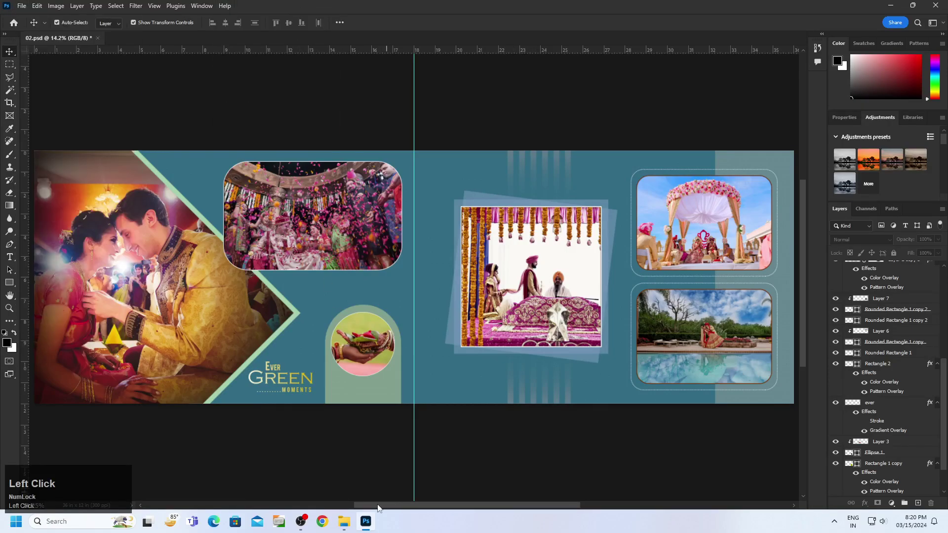